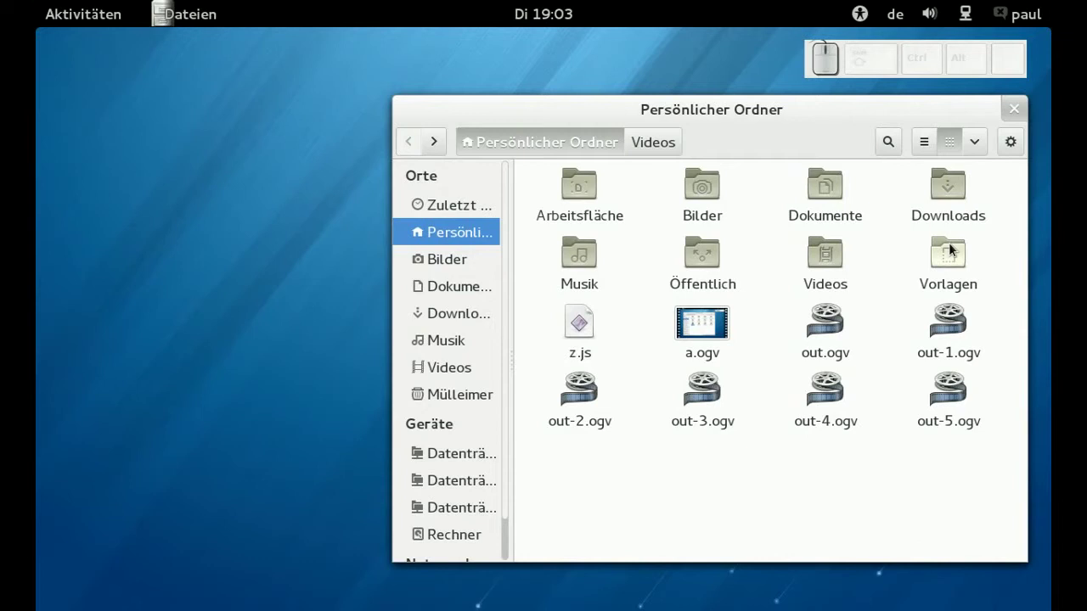
- Peek at the view options, then select z.js and out-5.ogv in the home folder
{"action": "left_click", "coordinate": [980, 148]}
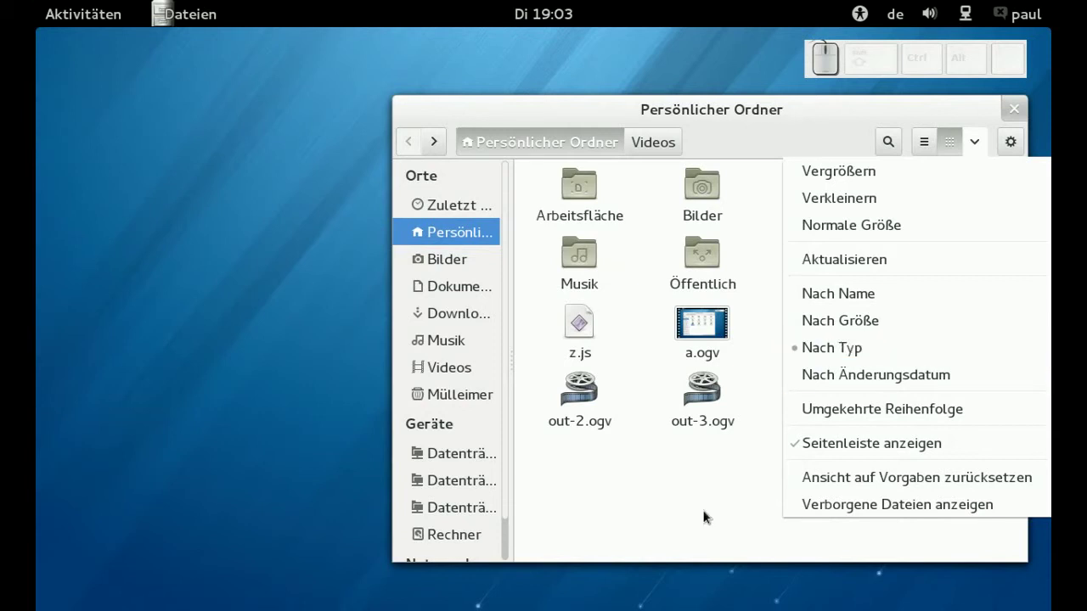
{"action": "left_click", "coordinate": [694, 449]}
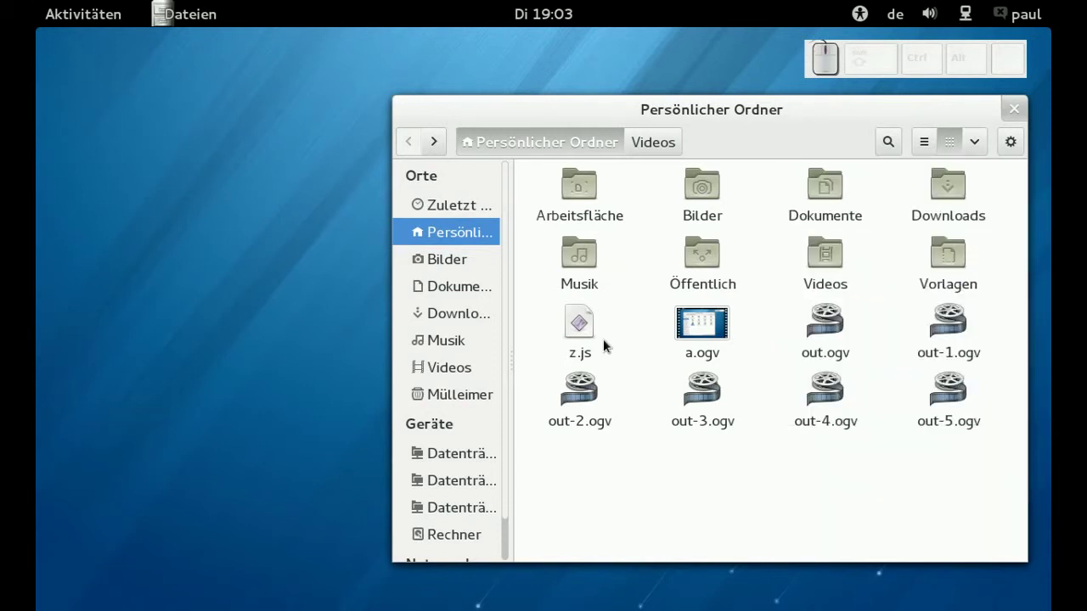
{"action": "left_click", "coordinate": [593, 359]}
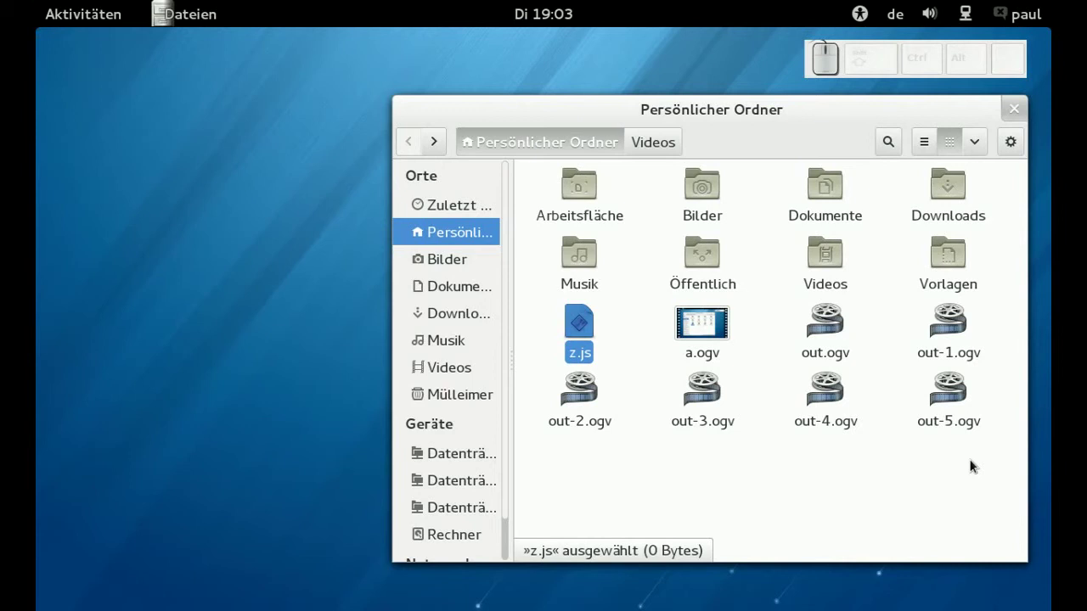
{"action": "left_click", "coordinate": [958, 425]}
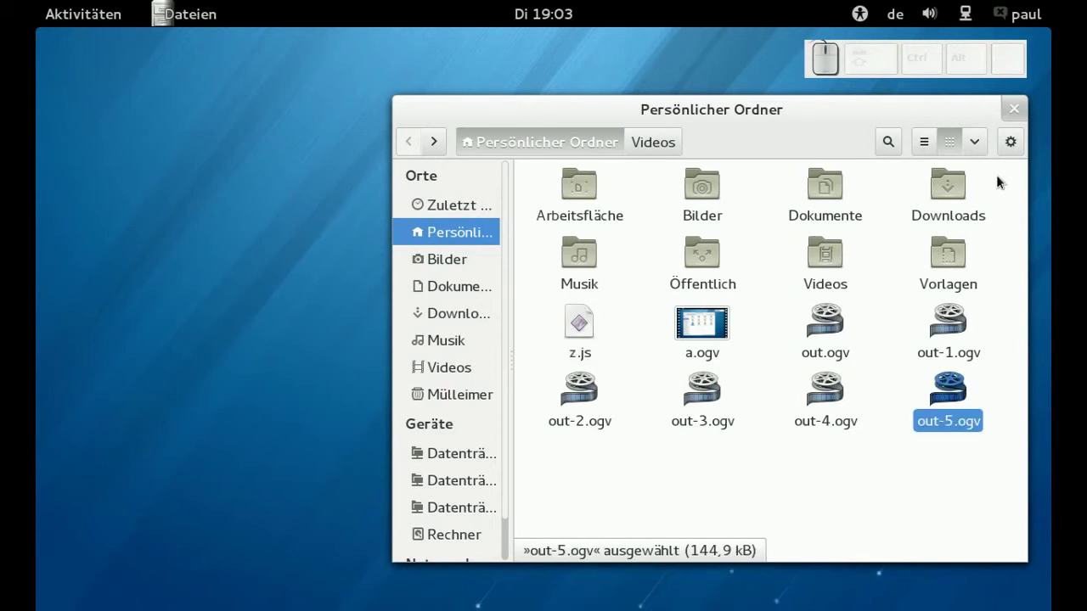
- Sort the home folder by name ('Nach Name') and select a.ogv and the Videos folder
{"action": "left_click", "coordinate": [980, 151]}
{"action": "left_click", "coordinate": [921, 298]}
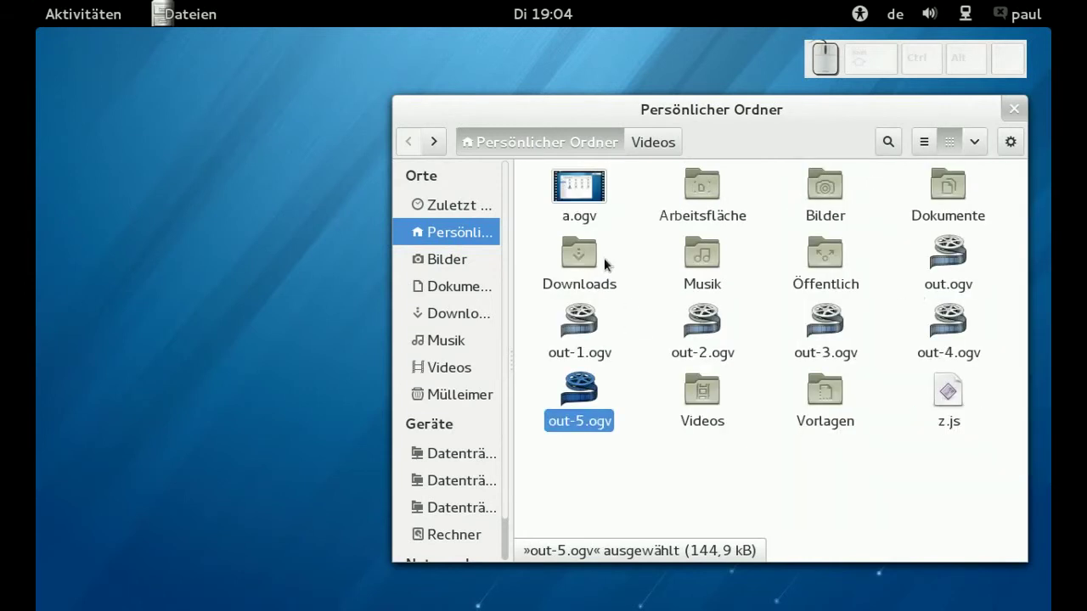
{"action": "left_click", "coordinate": [589, 198]}
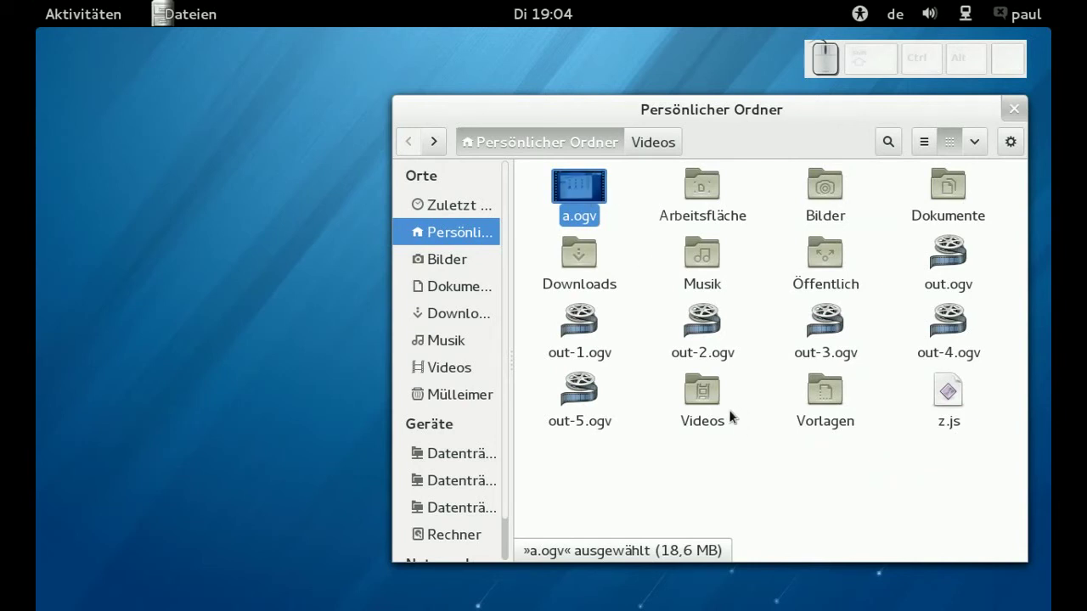
{"action": "left_click", "coordinate": [713, 411]}
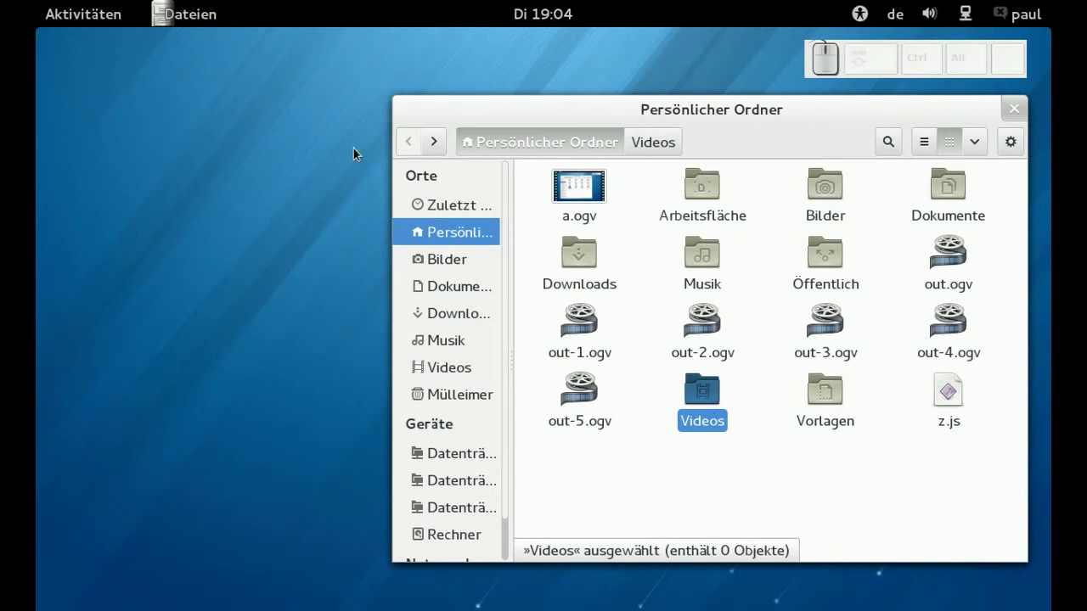
- Bring up the application's main menu from the top bar
{"action": "left_click", "coordinate": [190, 8]}
{"action": "left_click", "coordinate": [260, 279]}
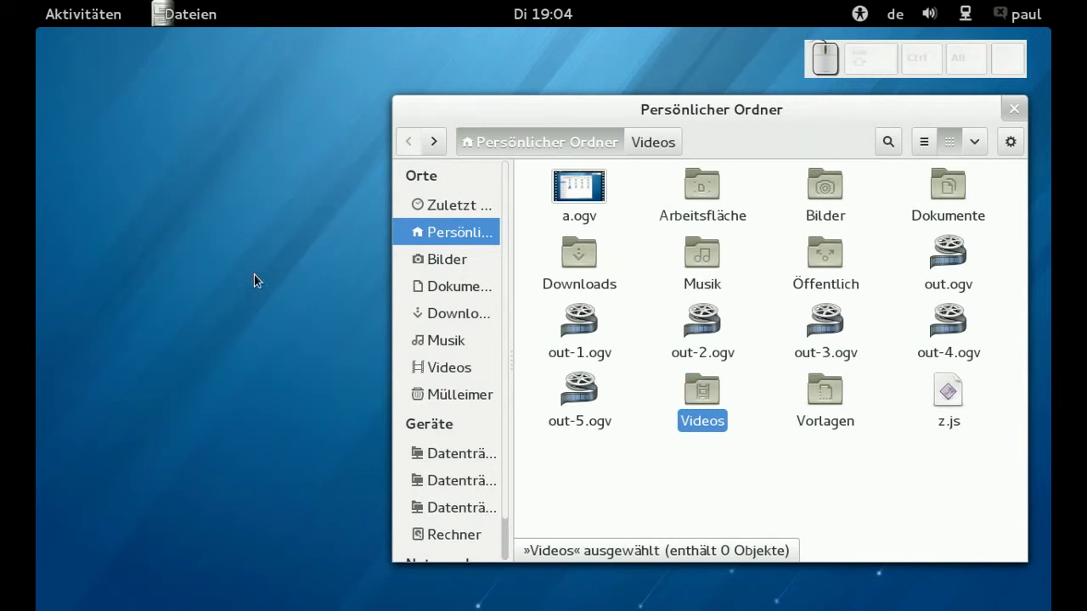
- View the Files preferences window, then launch dconf-editor from the terminal
{"action": "left_click", "coordinate": [369, 311]}
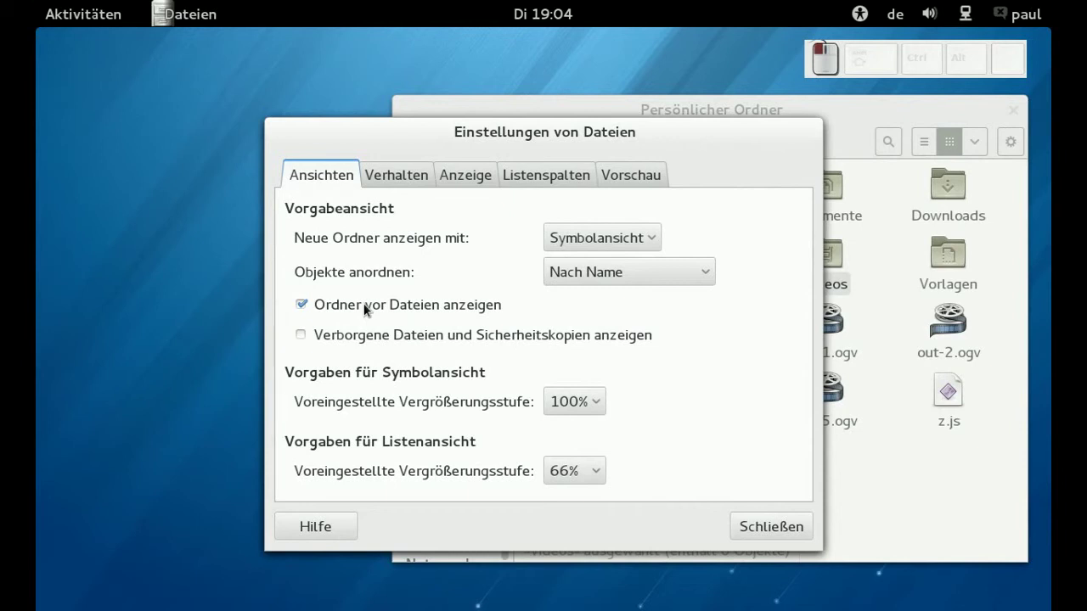
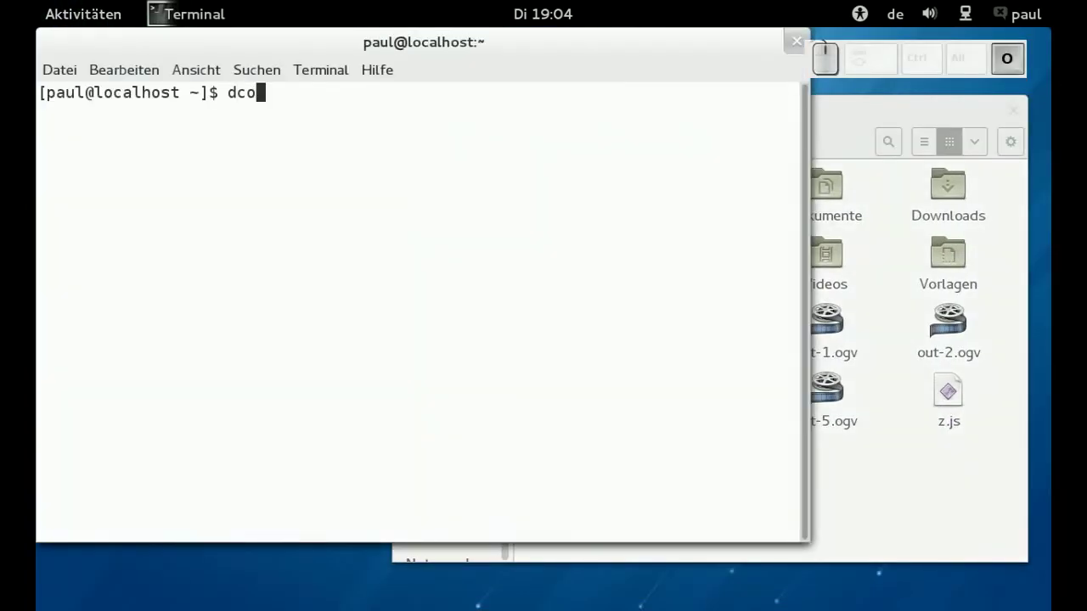
{"action": "key", "text": "Return"}
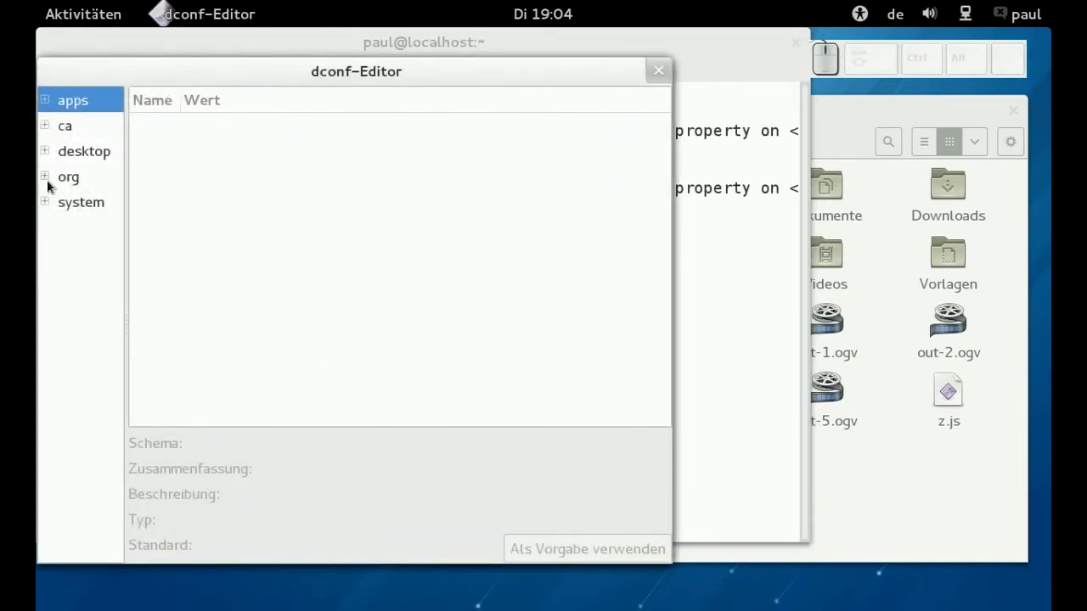
- Expand the org > gnome > nautilus branches in the dconf-Editor tree
{"action": "left_click", "coordinate": [46, 181]}
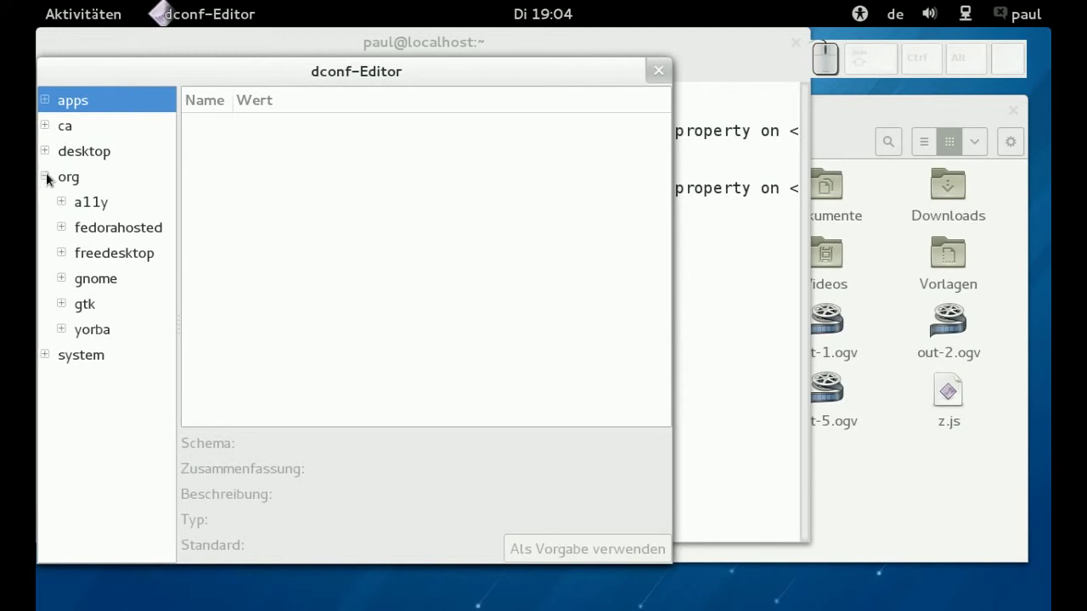
{"action": "left_click", "coordinate": [67, 280]}
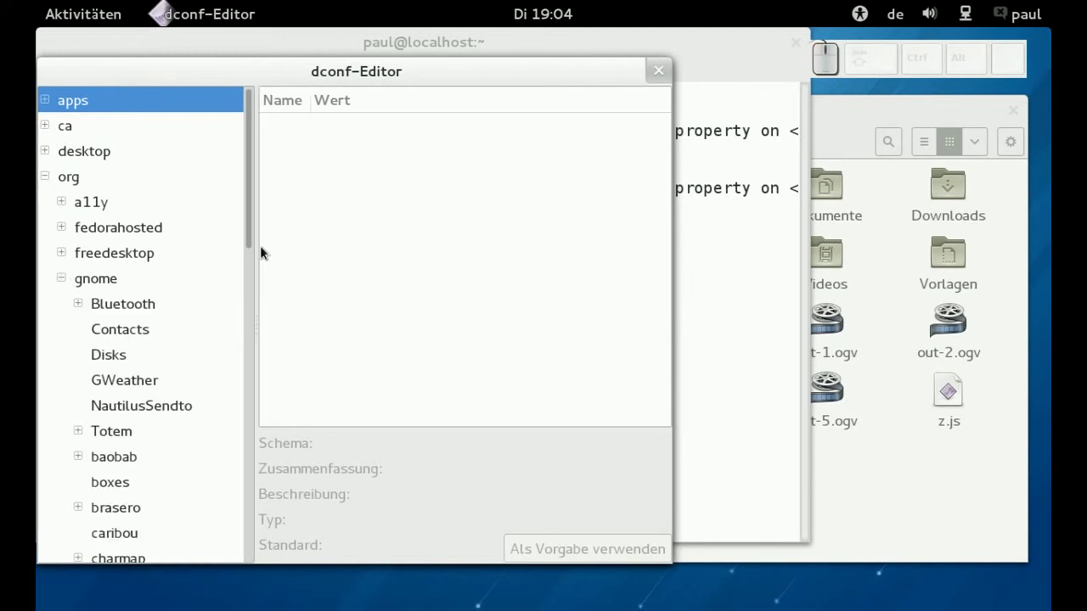
{"action": "left_click_drag", "start_coordinate": [253, 246], "coordinate": [86, 484]}
{"action": "left_click", "coordinate": [82, 471]}
{"action": "left_click_drag", "start_coordinate": [268, 431], "coordinate": [201, 409]}
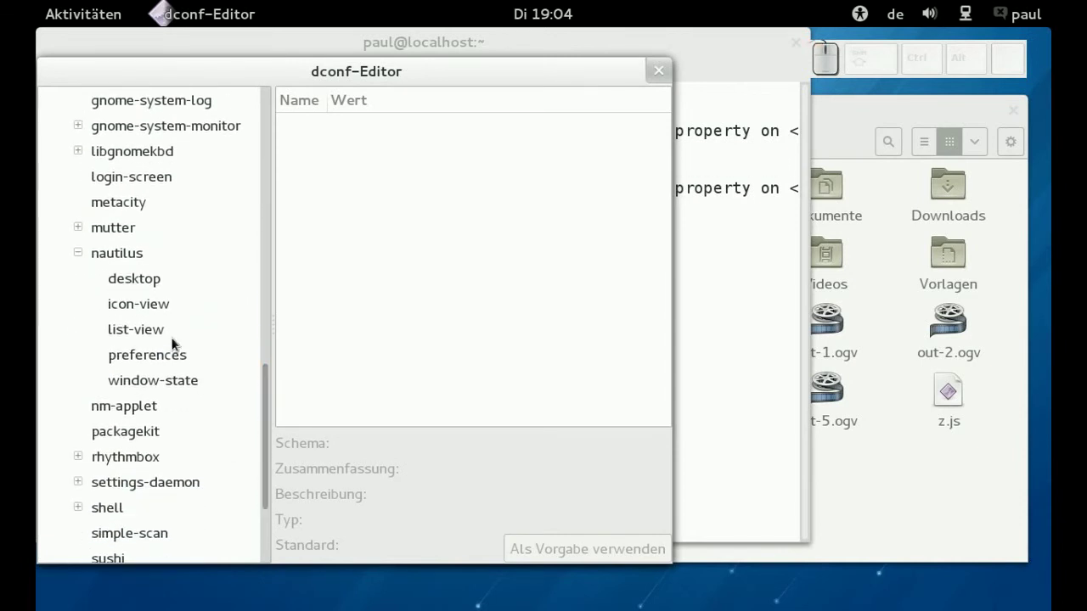
- Show the nautilus preferences keys and highlight sort-directories-first with its description
{"action": "left_click", "coordinate": [139, 257]}
{"action": "left_click", "coordinate": [163, 357]}
{"action": "left_click_drag", "start_coordinate": [671, 175], "coordinate": [557, 298]}
- Switch sort-directories-first off and glance at the Files window
{"action": "left_click", "coordinate": [403, 292]}
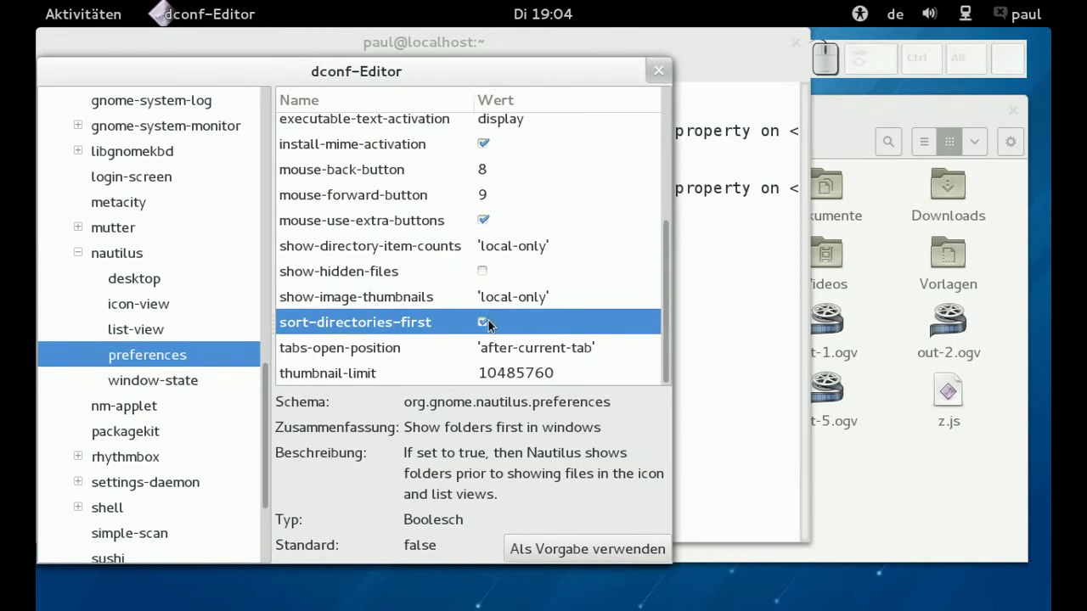
{"action": "left_click", "coordinate": [488, 328]}
{"action": "left_click", "coordinate": [921, 508]}
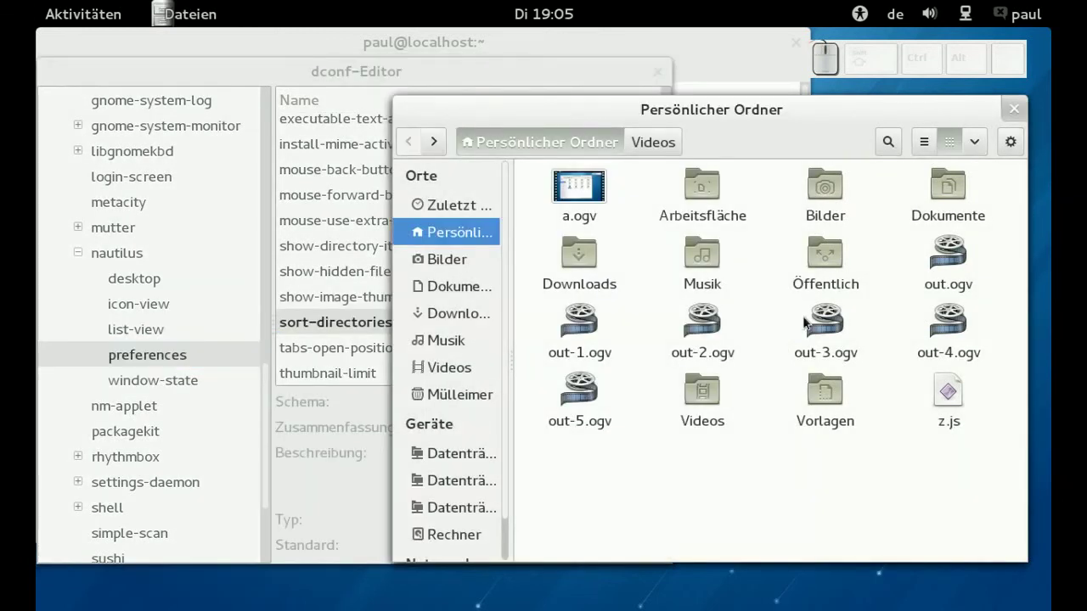
- Turn sort-directories-first back on and close dconf-Editor
{"action": "left_click", "coordinate": [563, 82]}
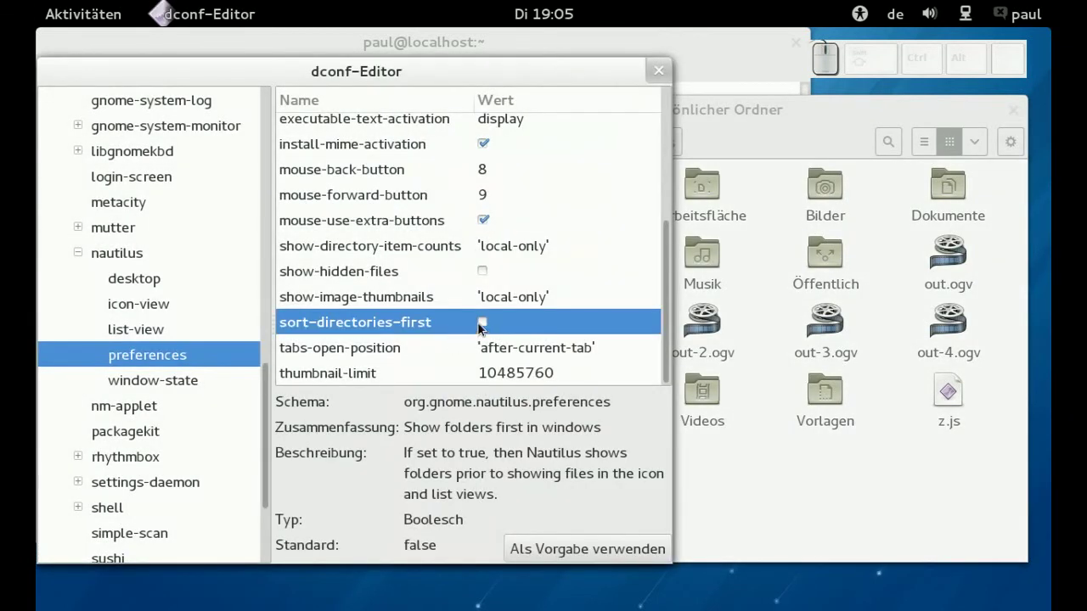
{"action": "left_click", "coordinate": [493, 324]}
{"action": "left_click", "coordinate": [668, 74]}
{"action": "left_click", "coordinate": [661, 67]}
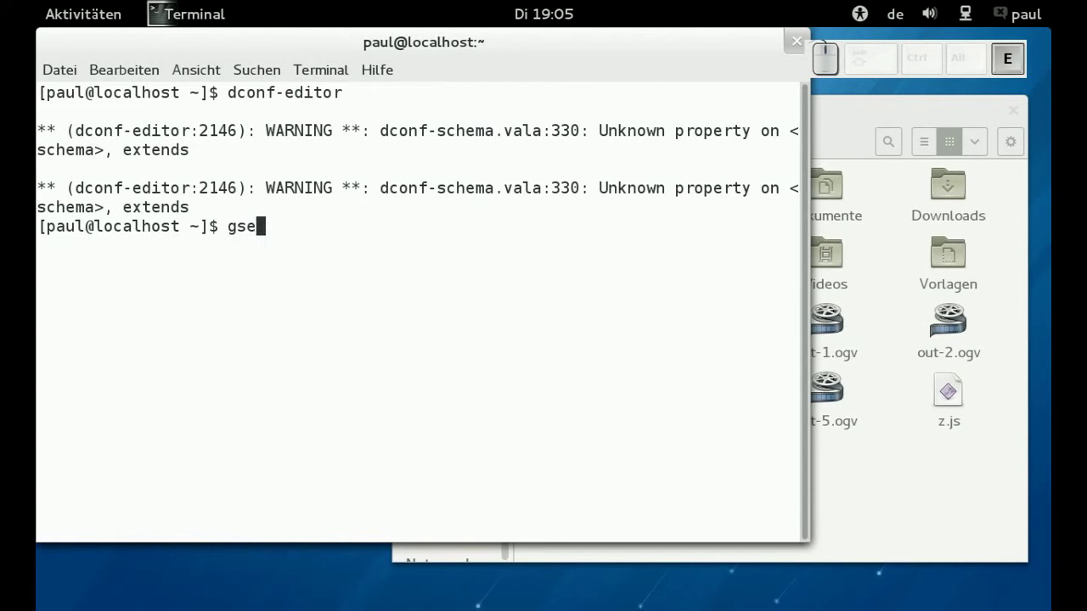
- Run gsettings get org.gnome.nautilus.preferences sort-directories-first, which reads true
{"action": "key", "text": "space"}
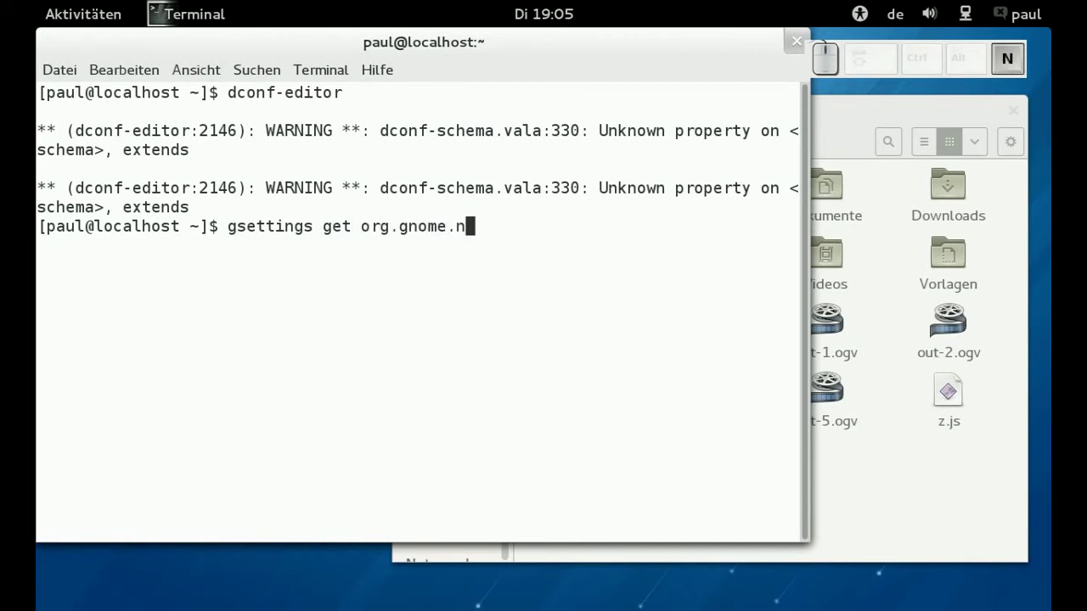
{"action": "key", "text": "BackSpace"}
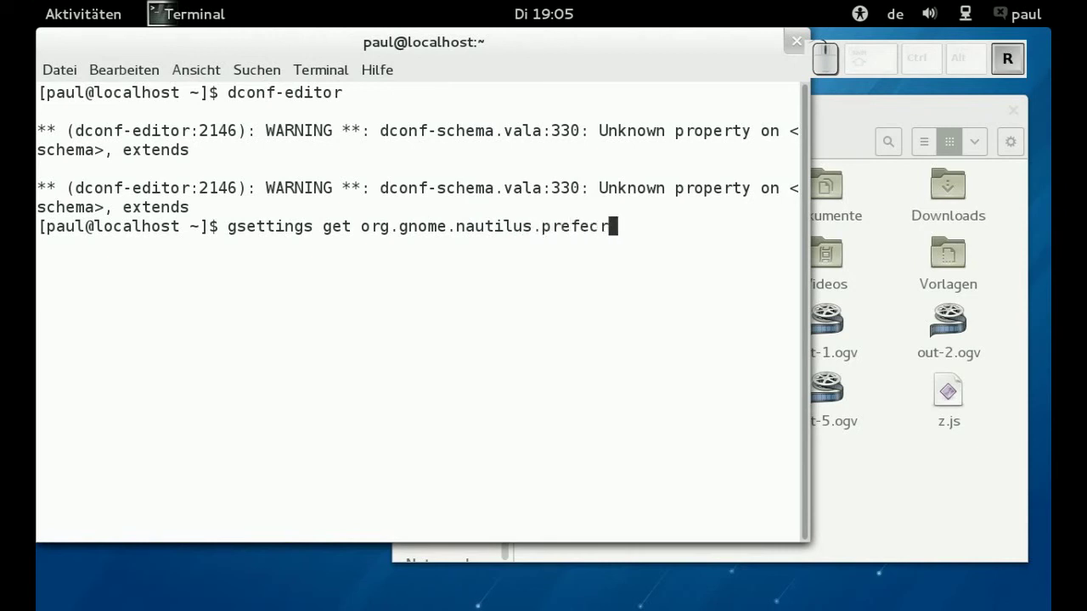
{"action": "key", "text": "BackSpace"}
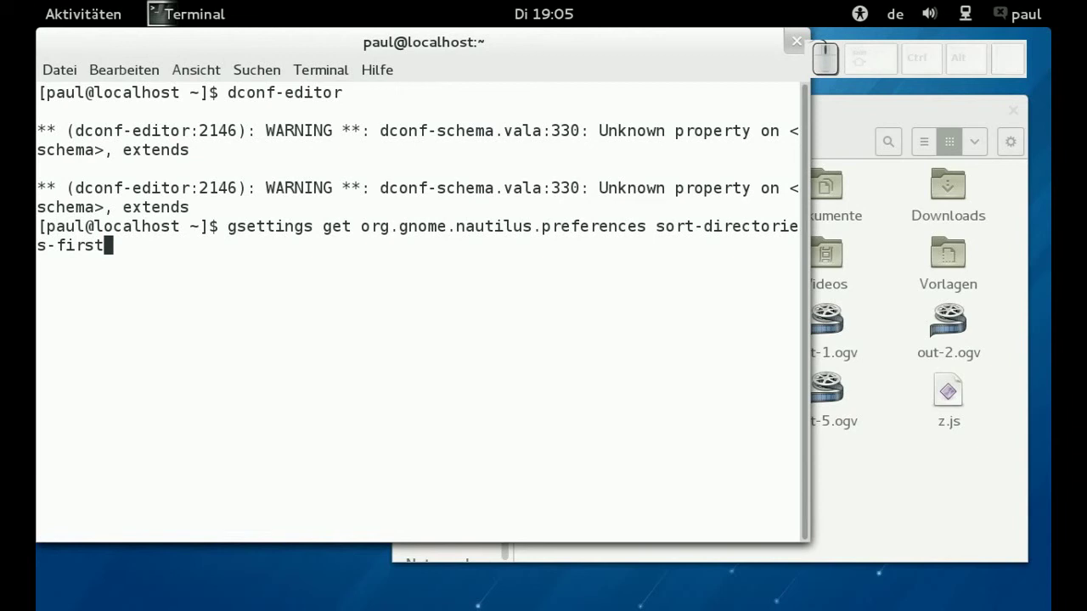
{"action": "key", "text": "Return"}
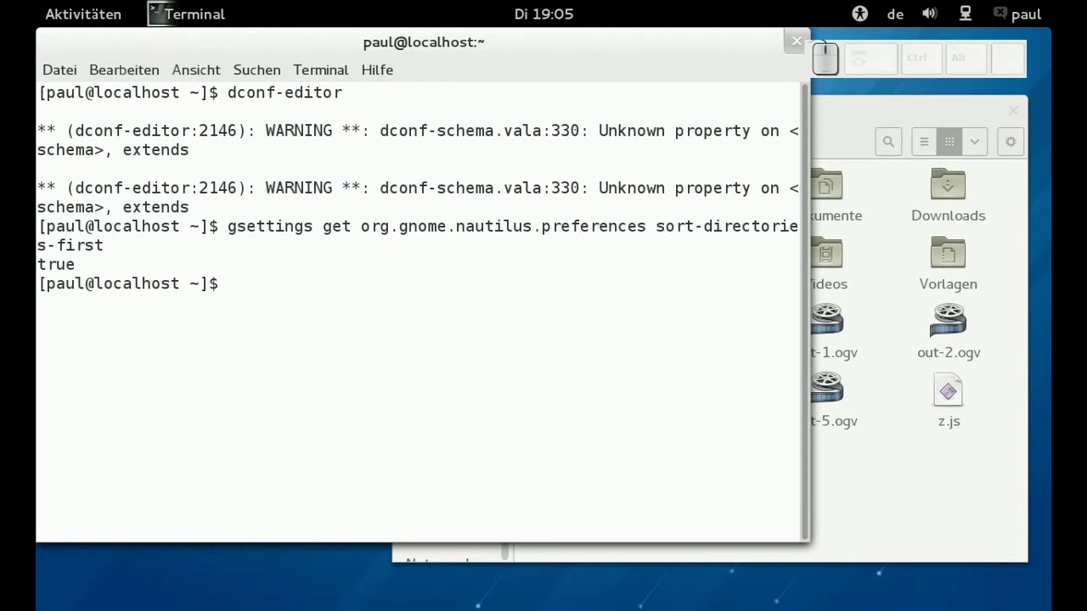
- Edit the recalled command into gsettings set ... sort-directories-first false and run it
{"action": "key", "text": "Up"}
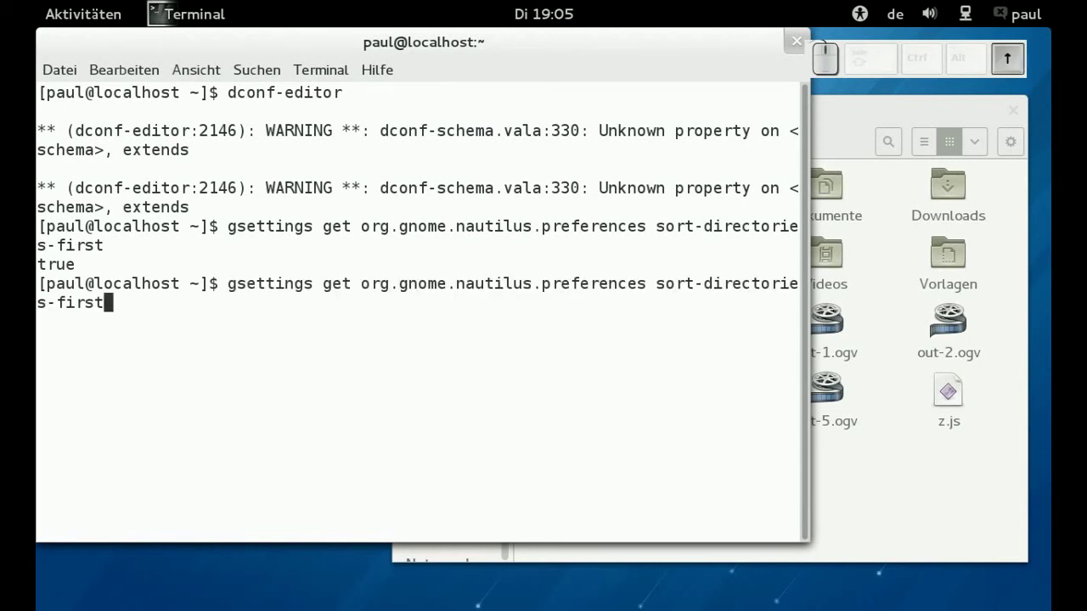
{"action": "key", "text": "Left"}
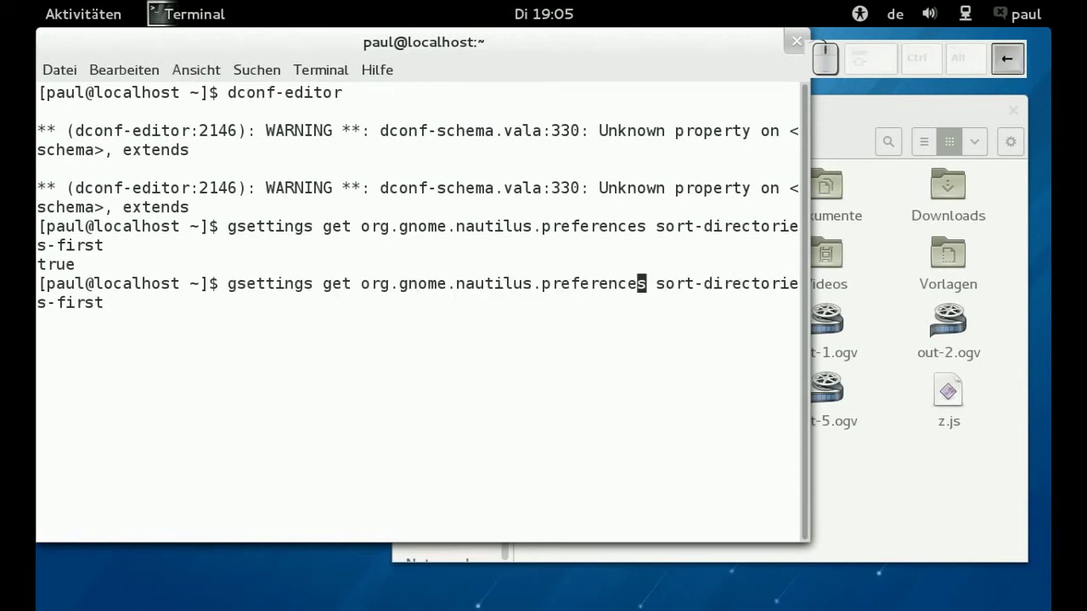
{"action": "key", "text": "Right"}
{"action": "key", "text": "Delete"}
{"action": "key", "text": "s"}
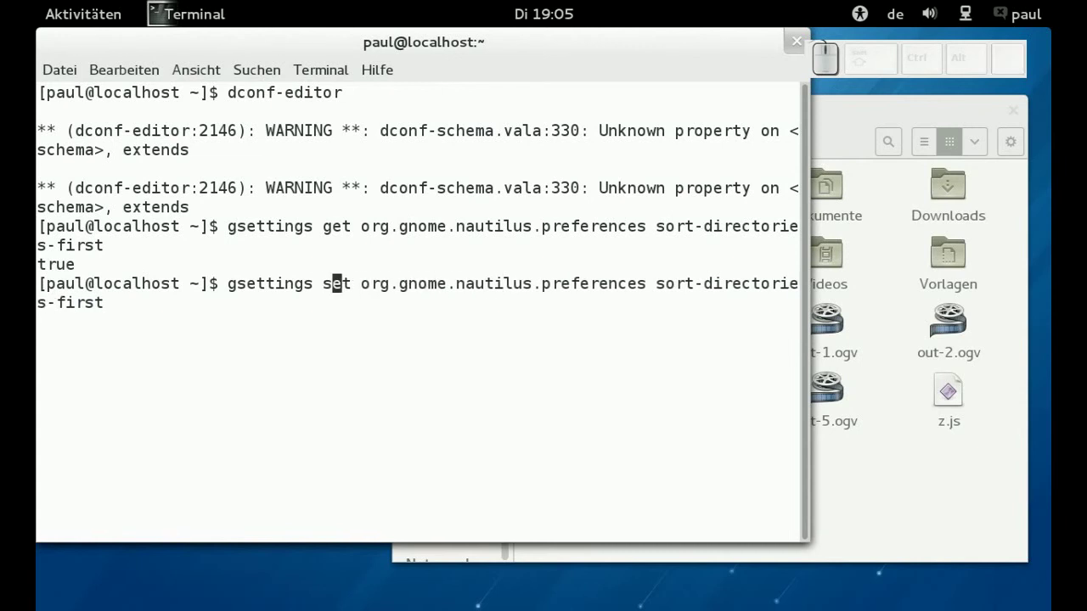
{"action": "key", "text": "Right"}
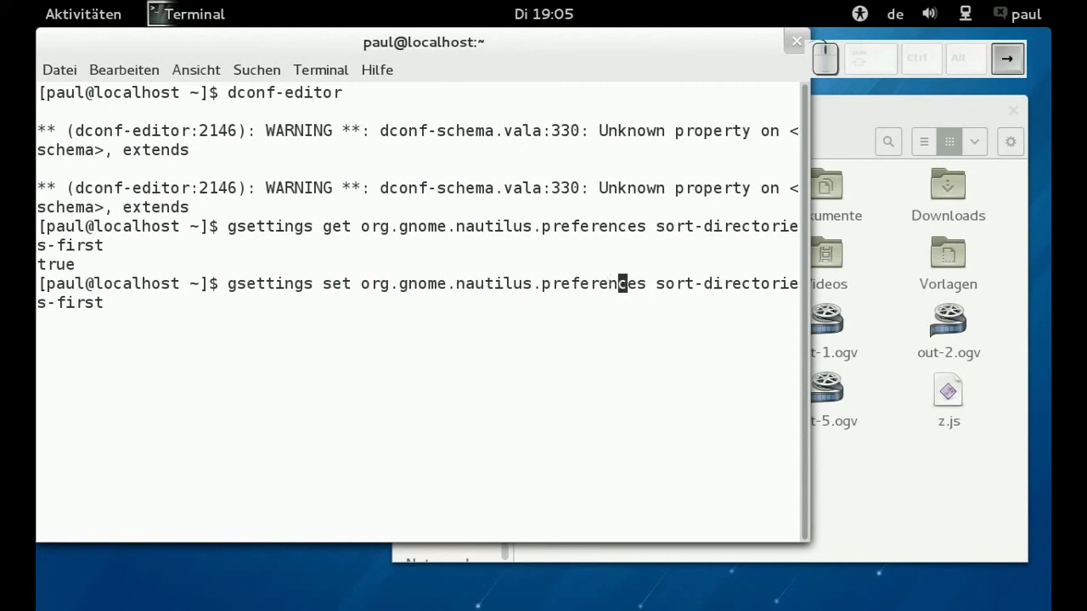
{"action": "key", "text": "Right"}
{"action": "key", "text": "space"}
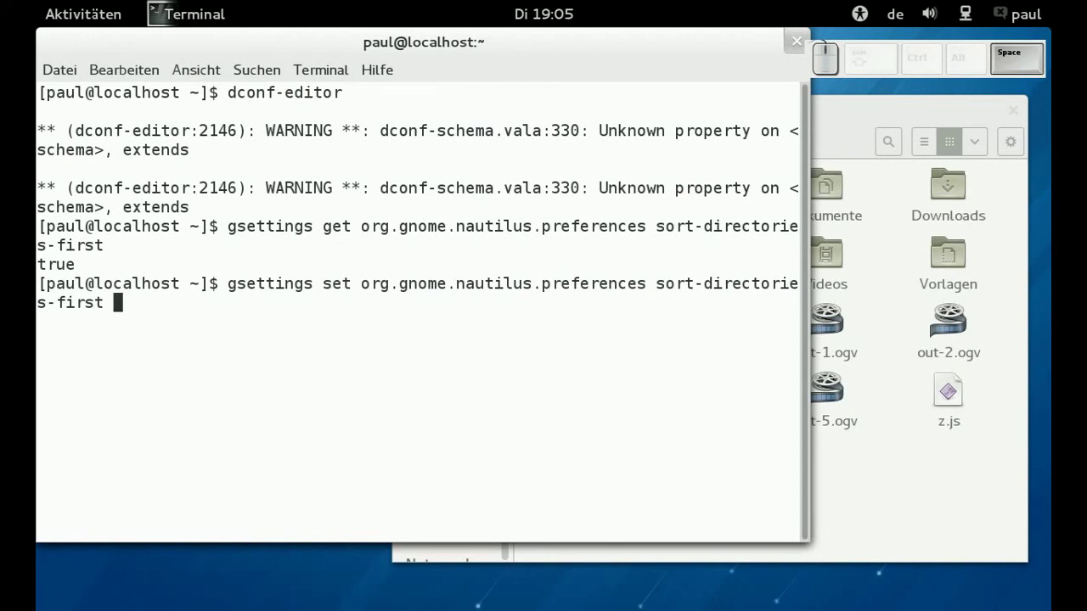
{"action": "key", "text": "Return"}
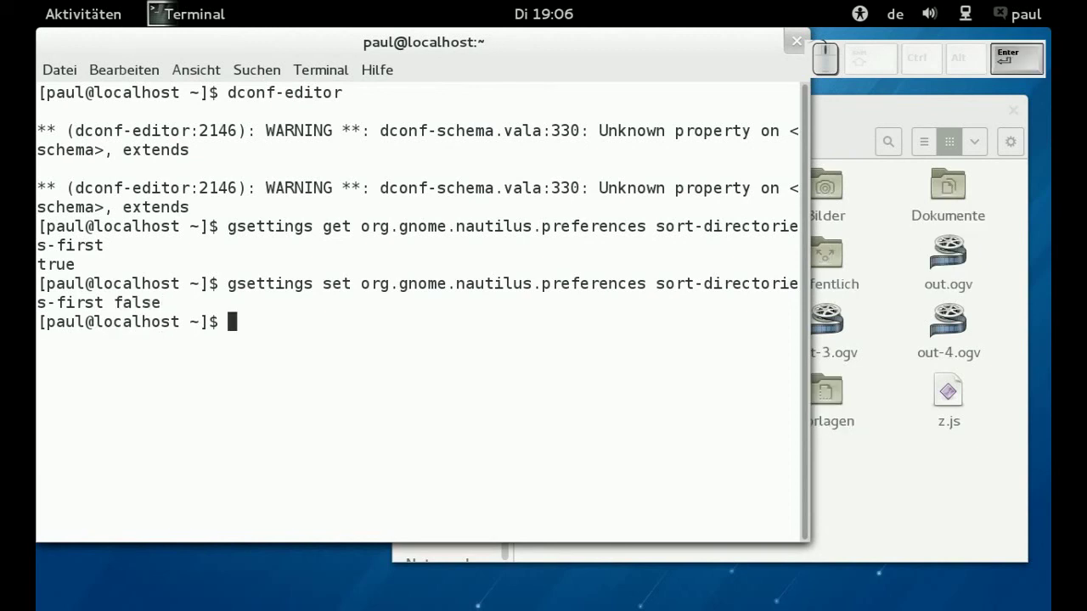
{"action": "key", "text": "Up"}
- Confirm the setting reads false and glance at Files showing folders and files mixed
{"action": "key", "text": "Return"}
{"action": "left_click", "coordinate": [927, 518]}
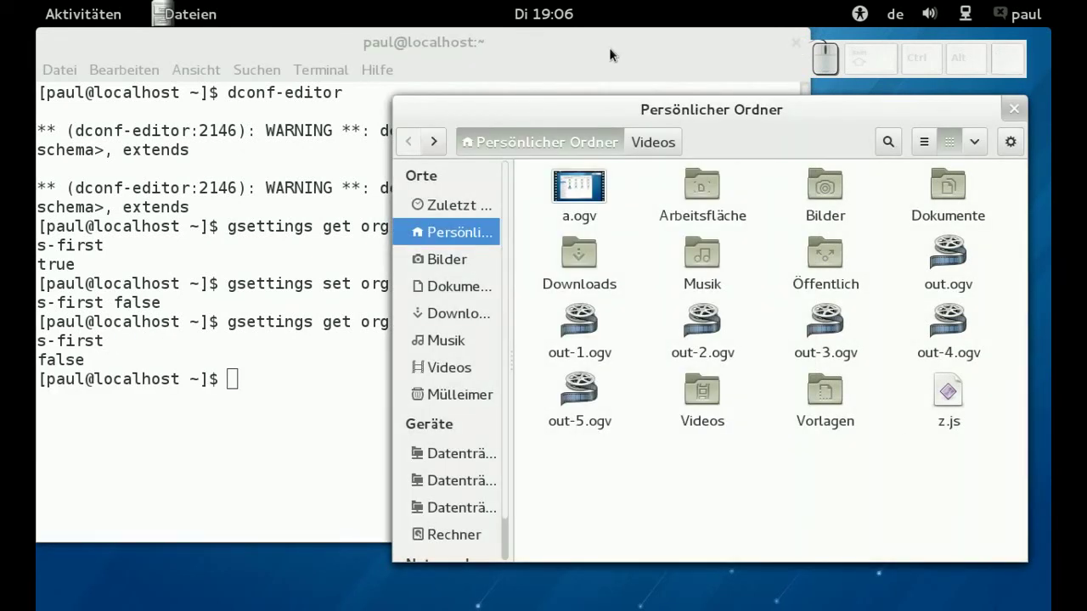
{"action": "left_click", "coordinate": [615, 56]}
- Edit the recalled command to gsettings set ... sort-directories-first true and run it
{"action": "key", "text": "Up"}
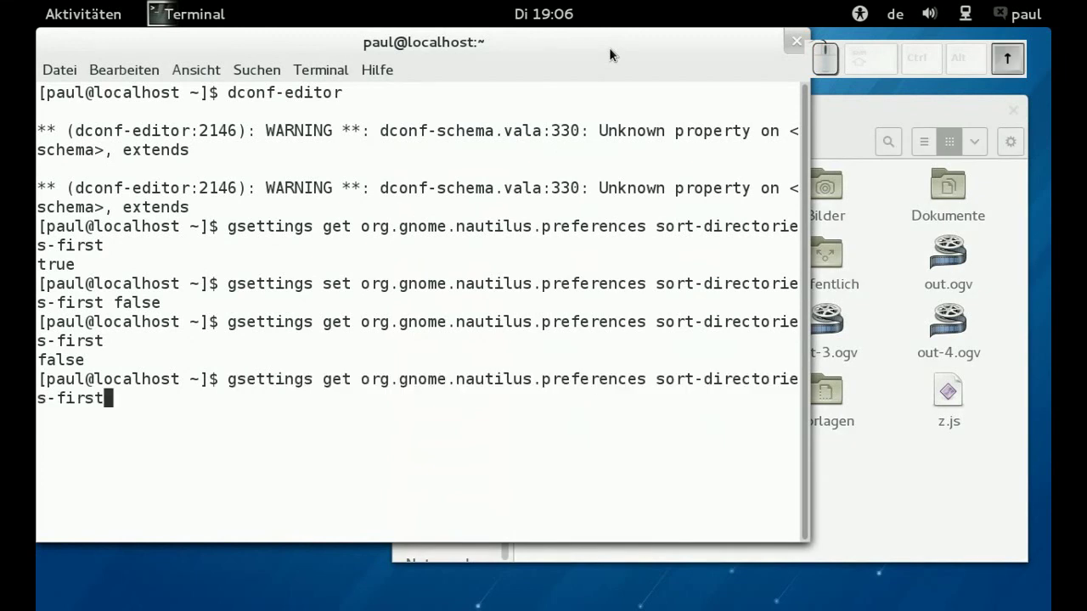
{"action": "key", "text": "Up"}
{"action": "key", "text": "Left"}
{"action": "key", "text": "Right"}
{"action": "key", "text": "BackSpace"}
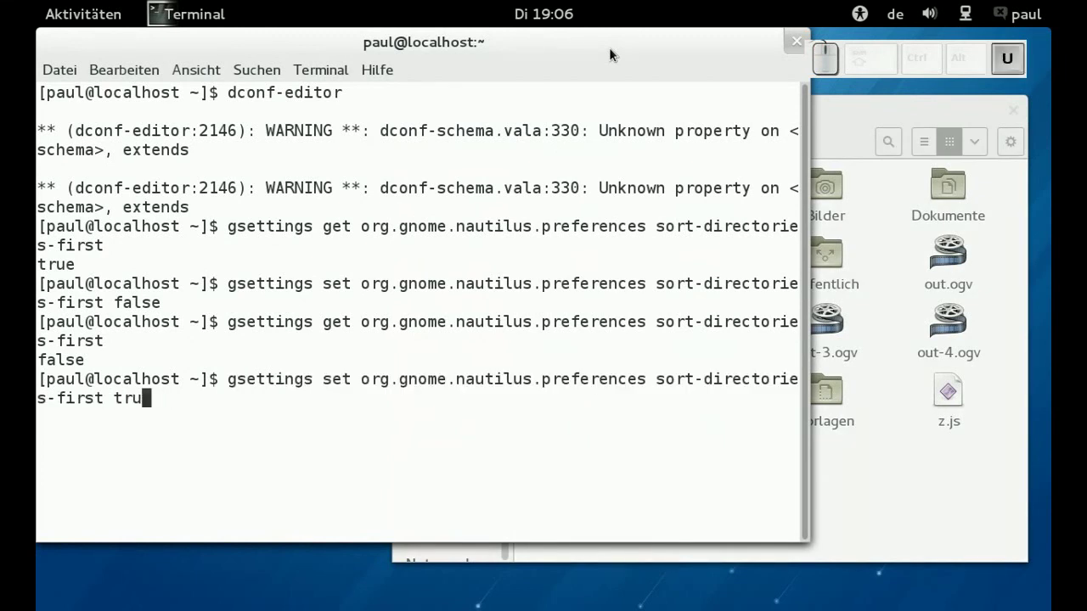
{"action": "key", "text": "Return"}
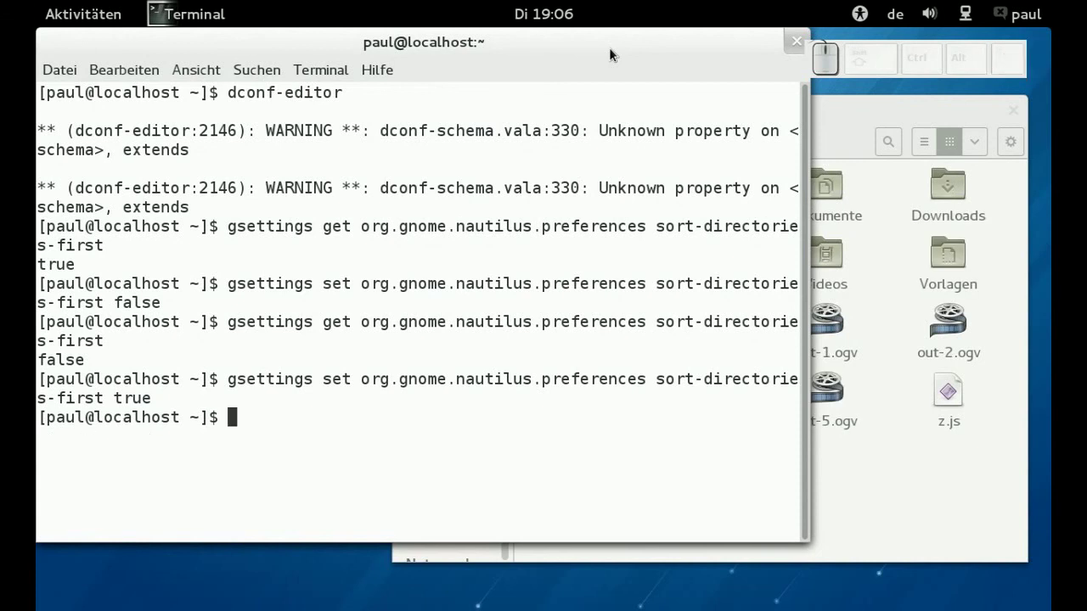
- Verify the setting reads true and show Files listing folders before files again
{"action": "key", "text": "Up"}
{"action": "key", "text": "Return"}
{"action": "left_click", "coordinate": [845, 453]}
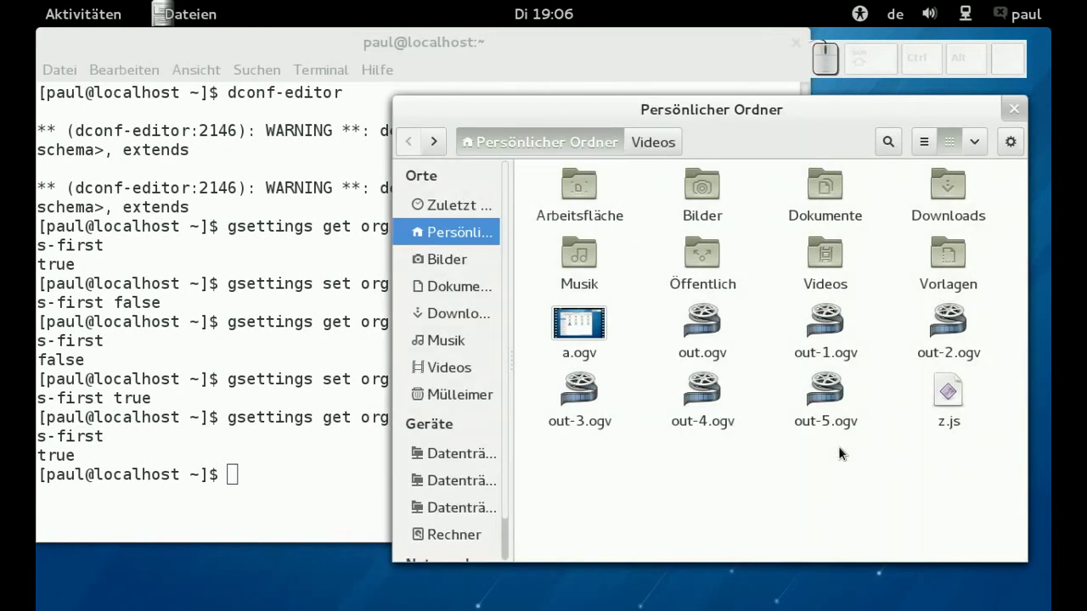